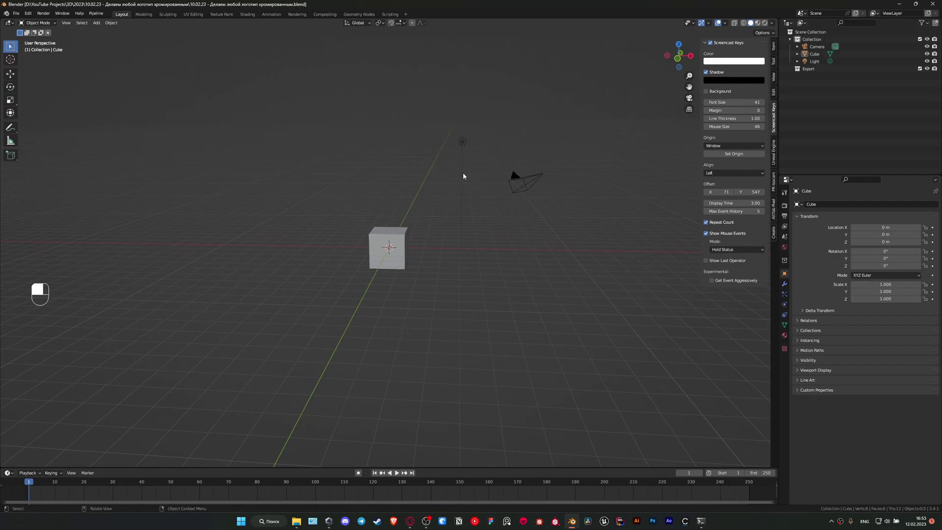
Delete the default camera, cube and light and add a fresh cube.
key("a")
key("Delete")
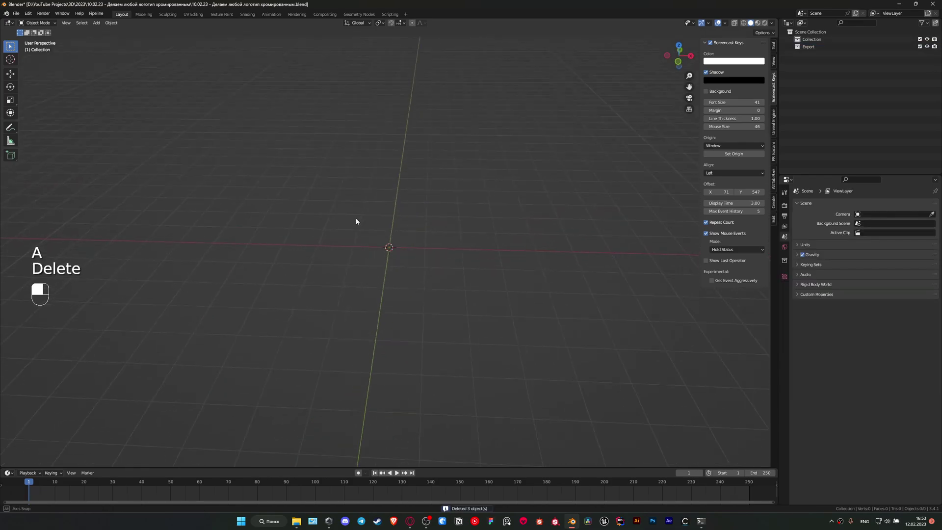
key("ctrl+s")
key("shift+a")
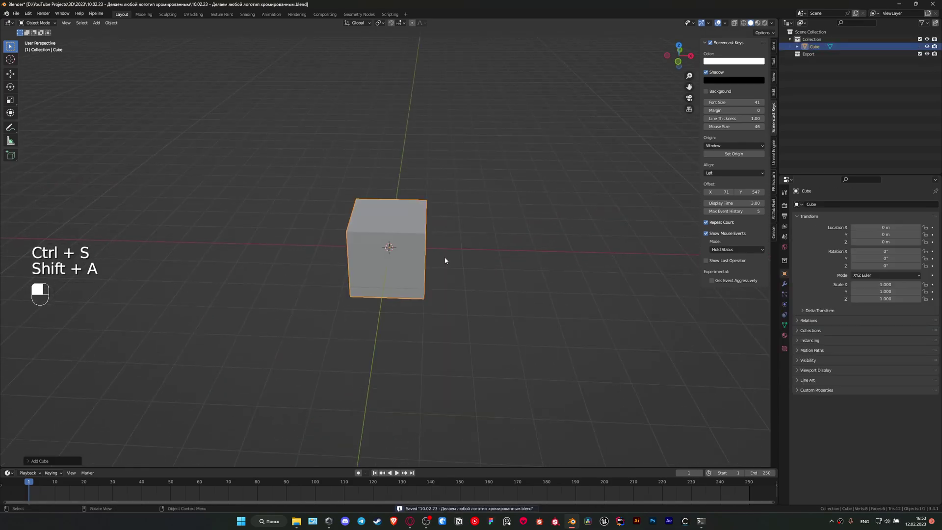
Scale the cube into a wide, thin slab flattened on Z and apply its scale.
left_click_drag(471, 313, 446, 289)
key("s")
left_click_drag(446, 290, 469, 241)
key("s")
key("ctrl+a")
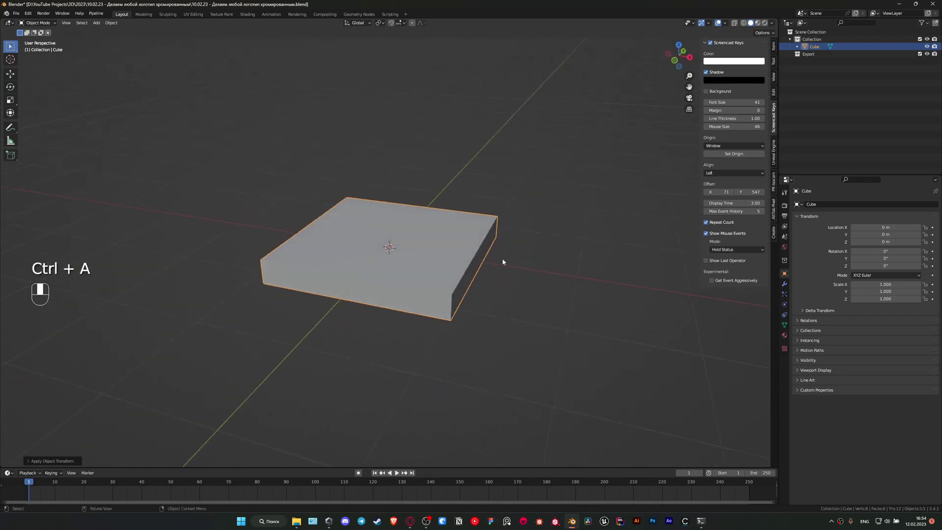
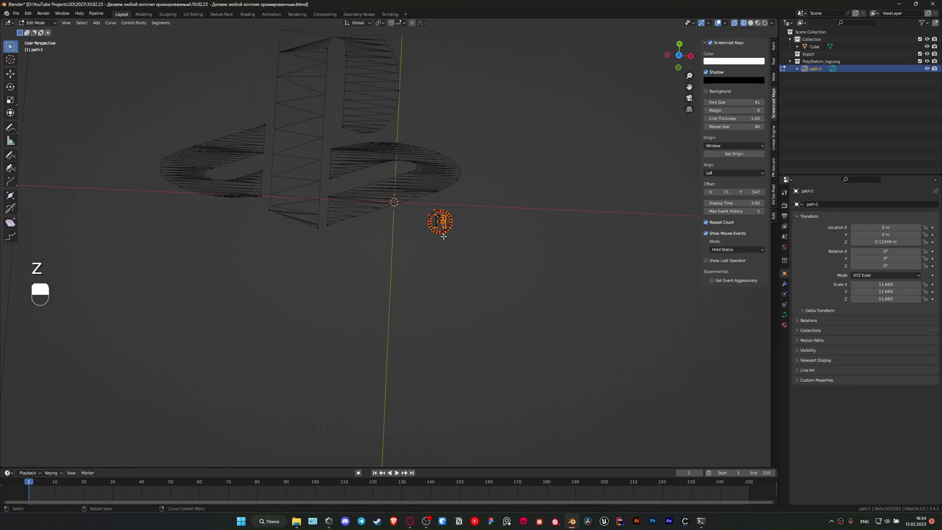
Set the logo curve's origin to its geometry and centre it on top of the slab.
key("x")
key("z")
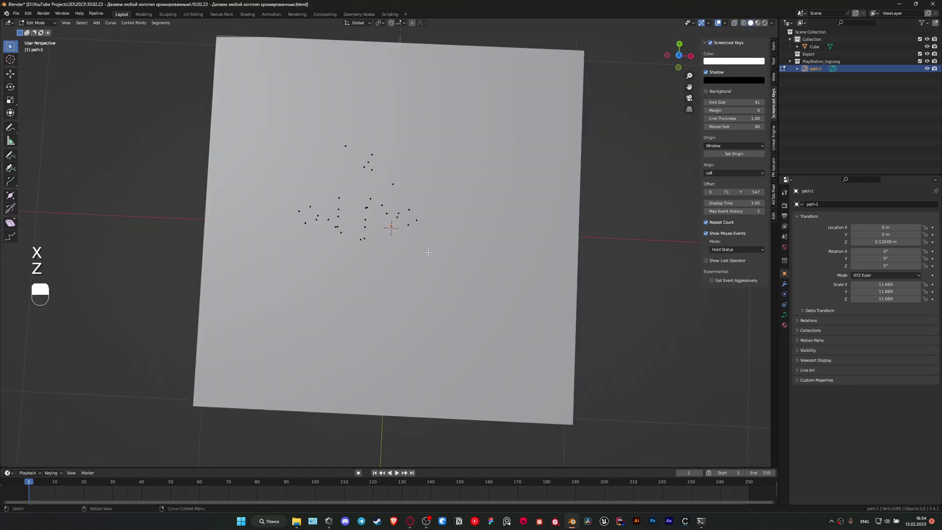
key("Tab")
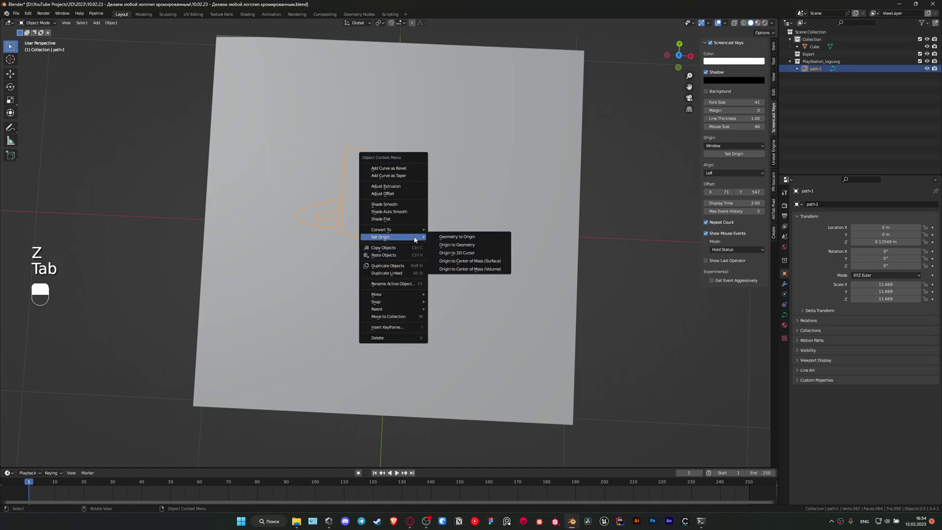
key("shift+s")
left_click_drag(431, 239, 367, 225)
middle_click(374, 221)
middle_click(438, 243)
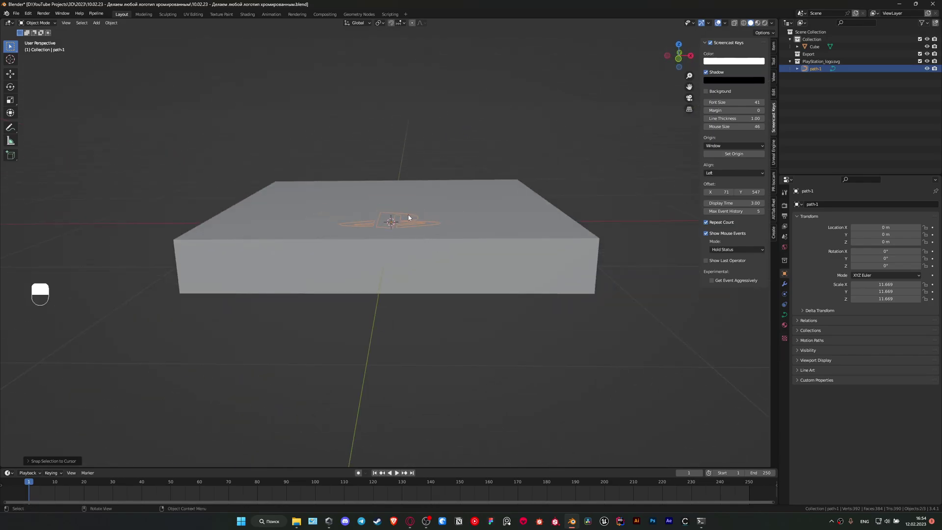
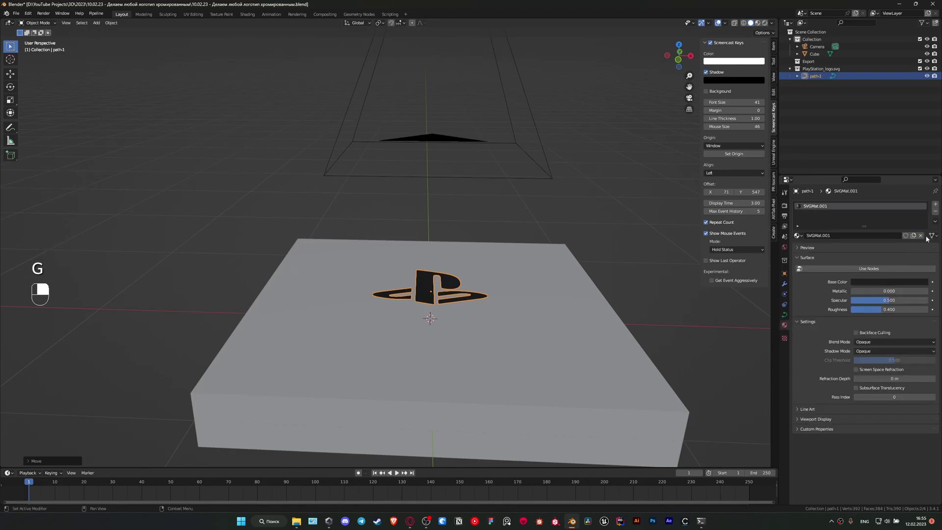
Add a Decimate modifier to the logo set to Planar mode.
left_click_drag(922, 236, 788, 287)
left_click(788, 286)
left_click_drag(862, 206, 916, 228)
left_click_drag(917, 228, 145, 49)
Convert the decimated logo to a mesh and check it through the camera view.
key("Tab")
key("Tab")
key("z")
key("Tab")
key("z")
key("Tab")
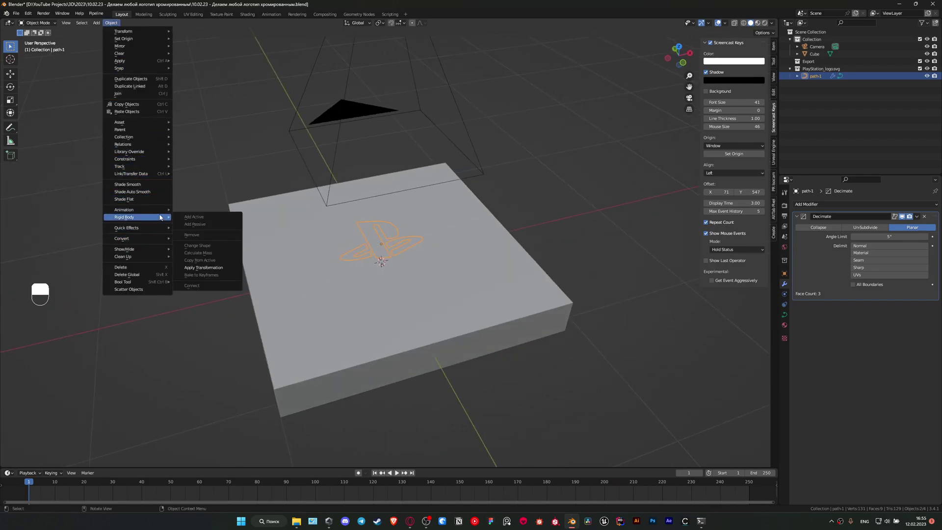
middle_click(161, 218)
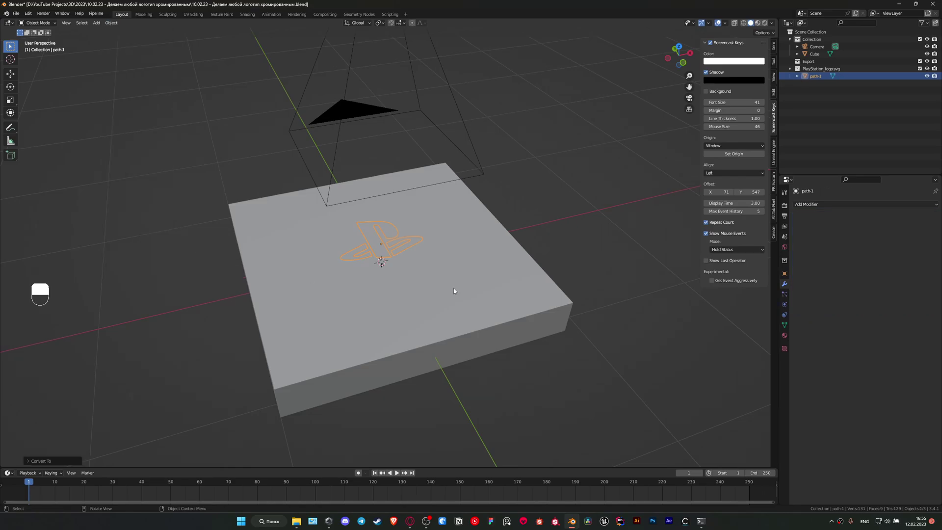
key("KP_0")
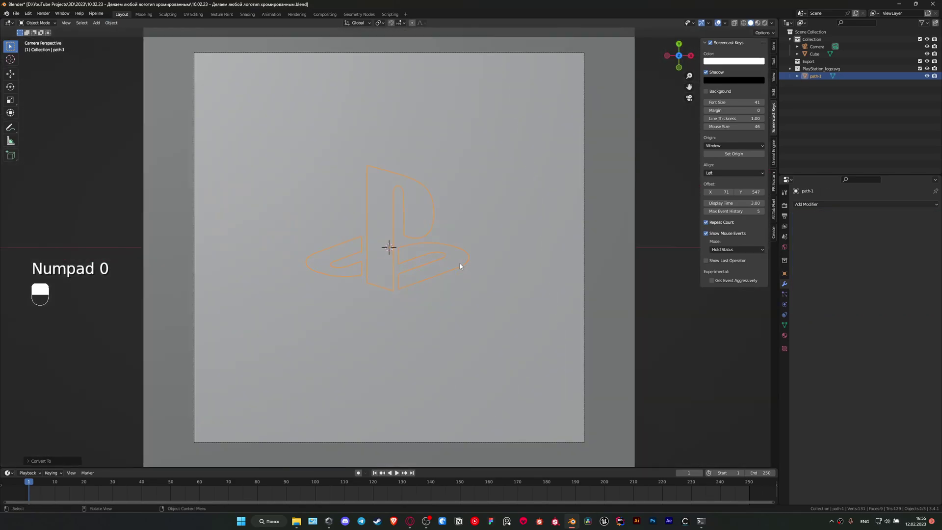
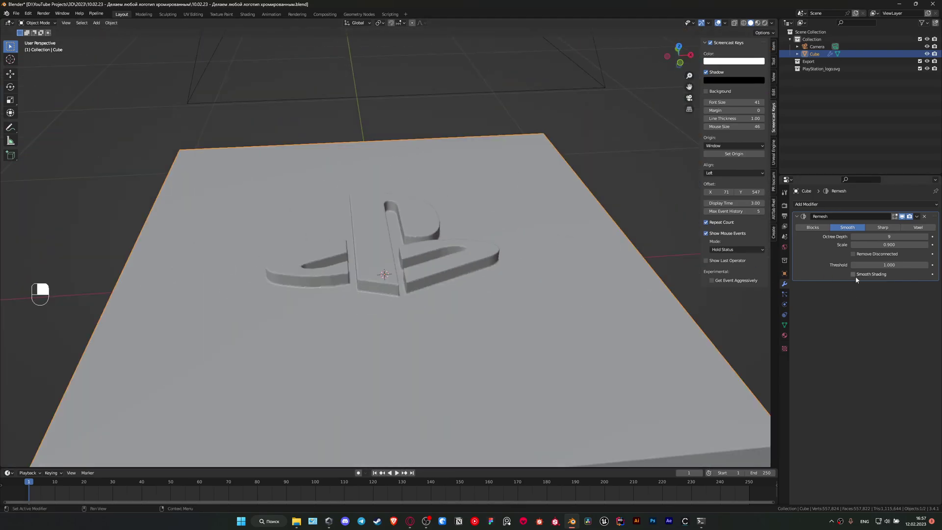
Enable Smooth Shading on the slab's Remesh modifier to soften the embossed logo.
left_click_drag(548, 307, 553, 403)
left_click_drag(552, 402, 444, 270)
right_click(444, 270)
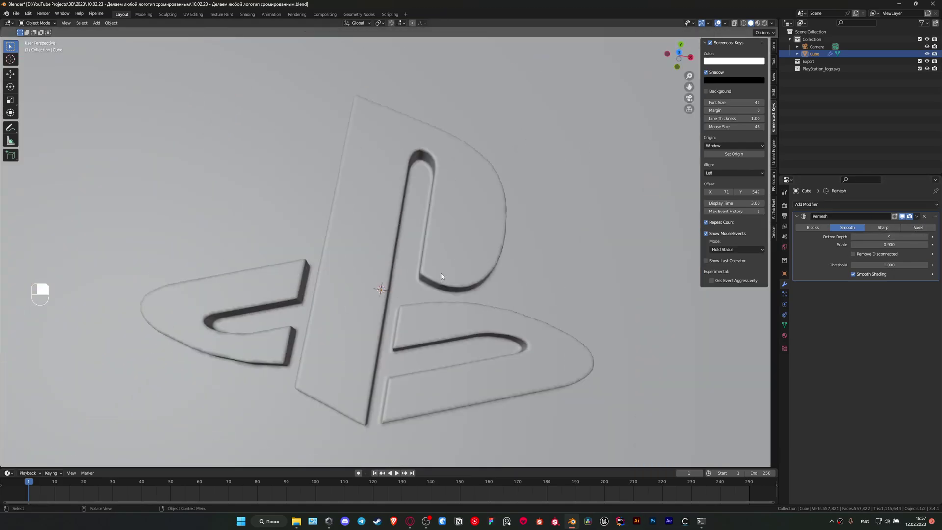
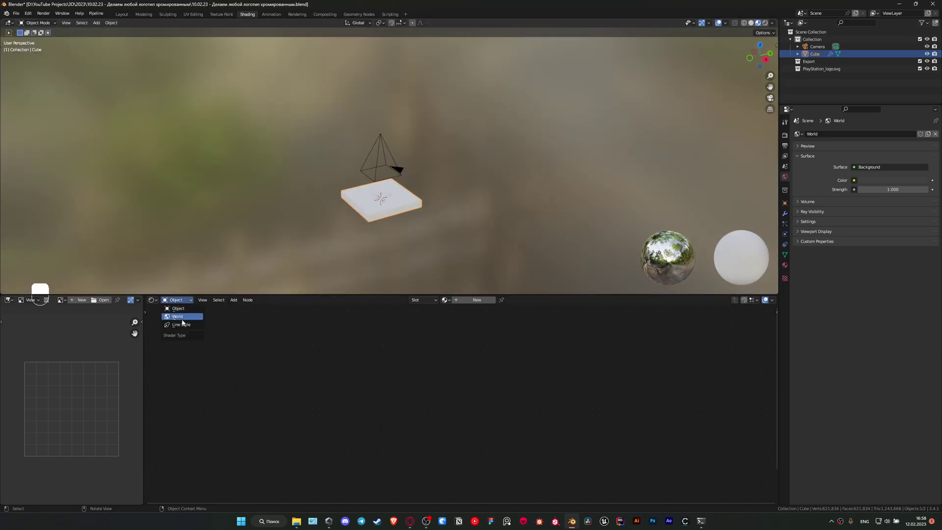
Add a Noise Texture with Texture Coordinate and Mapping nodes to the World background.
key("shift+a")
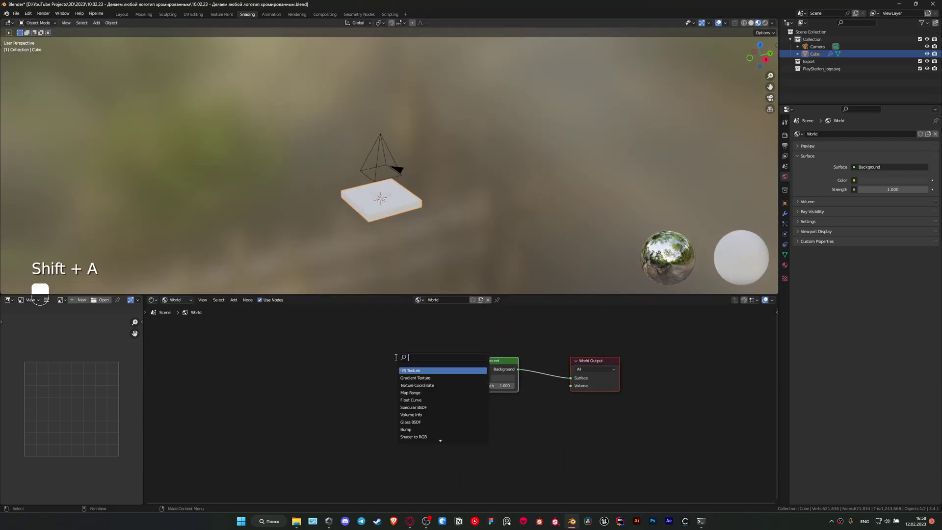
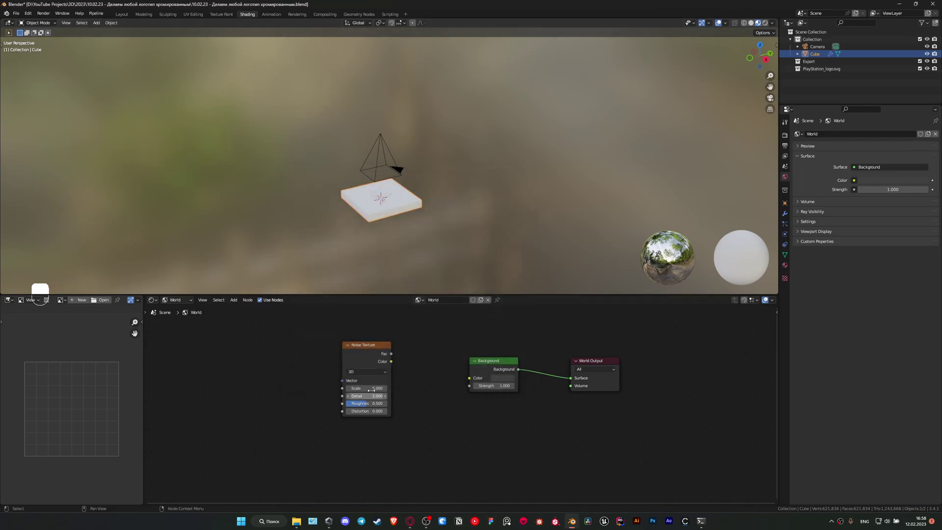
left_click(333, 356)
left_click_drag(364, 348, 266, 466)
key("ctrl+t")
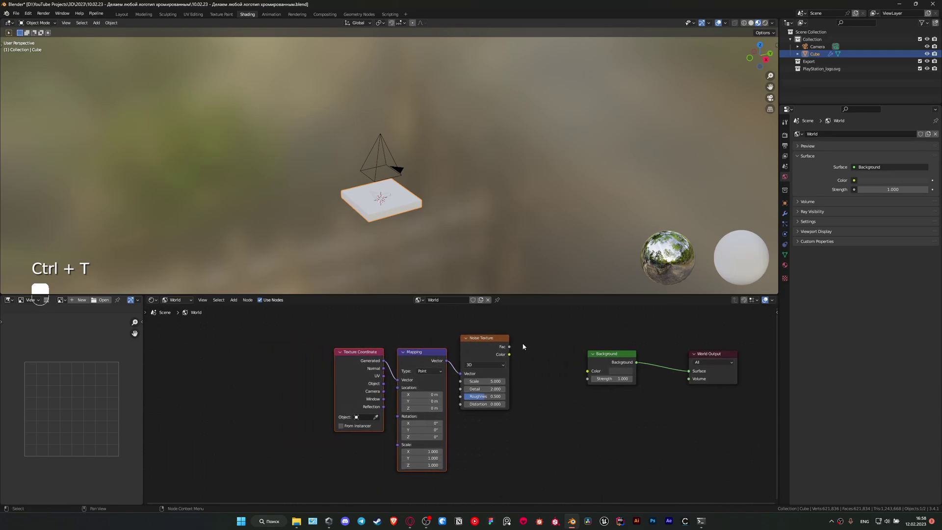
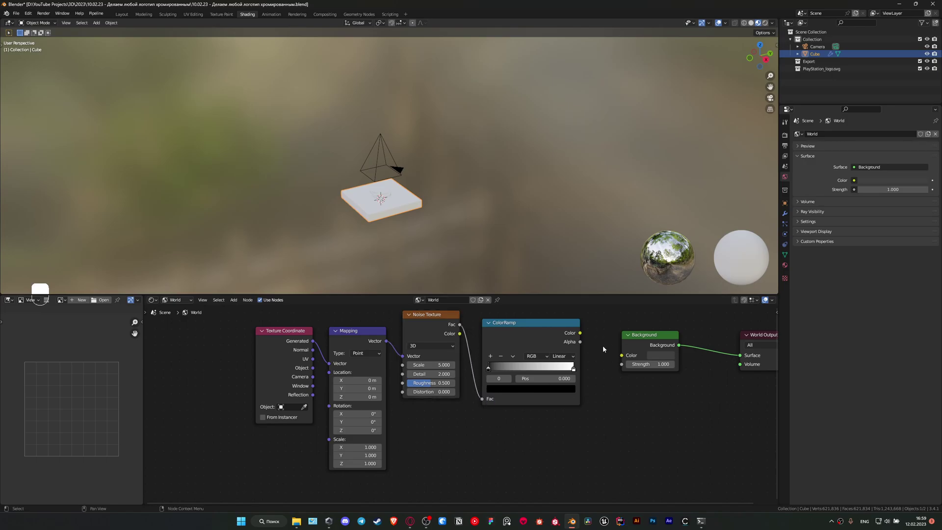
Run the noise through a tightened multi-stop ColorRamp for high-contrast black-and-white reflections.
left_click(620, 360)
left_click(595, 336)
key("KP_0")
key("z")
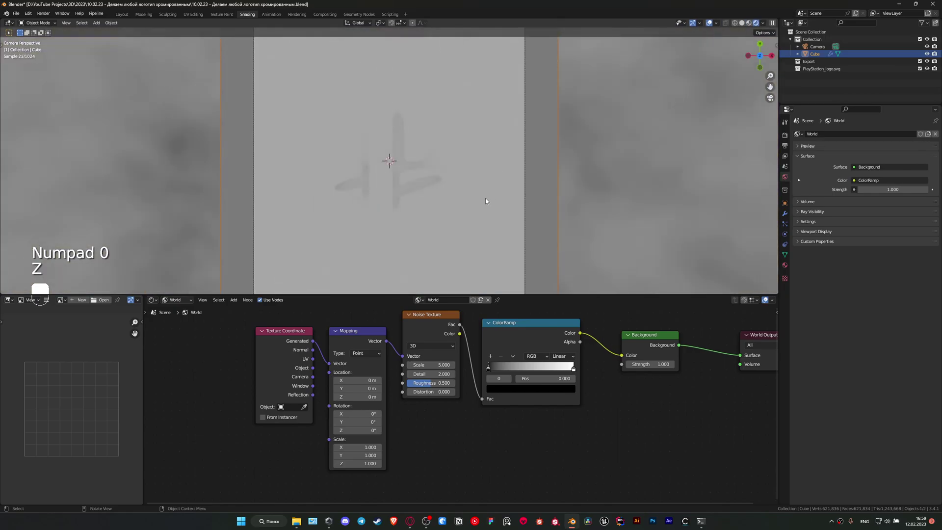
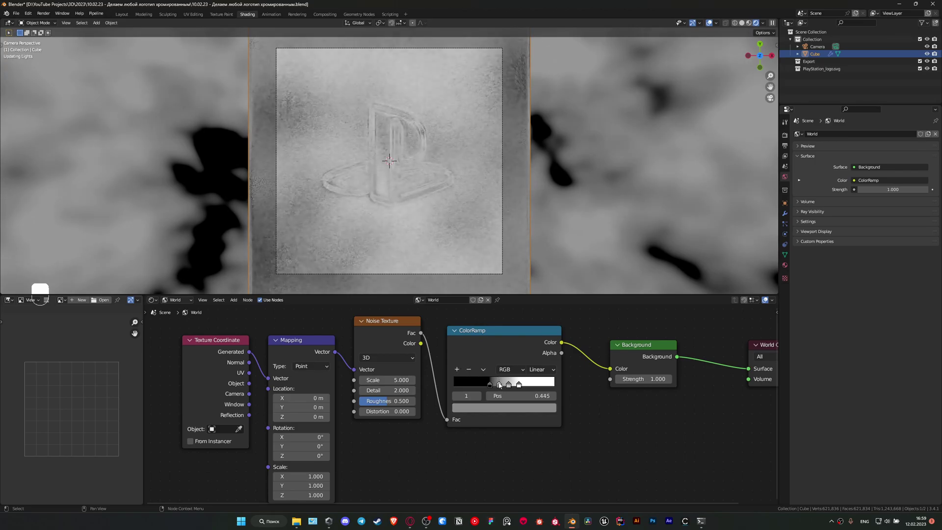
Colour the ramp stops blue and white and slide a stop to reshape the reflections.
left_click(511, 400)
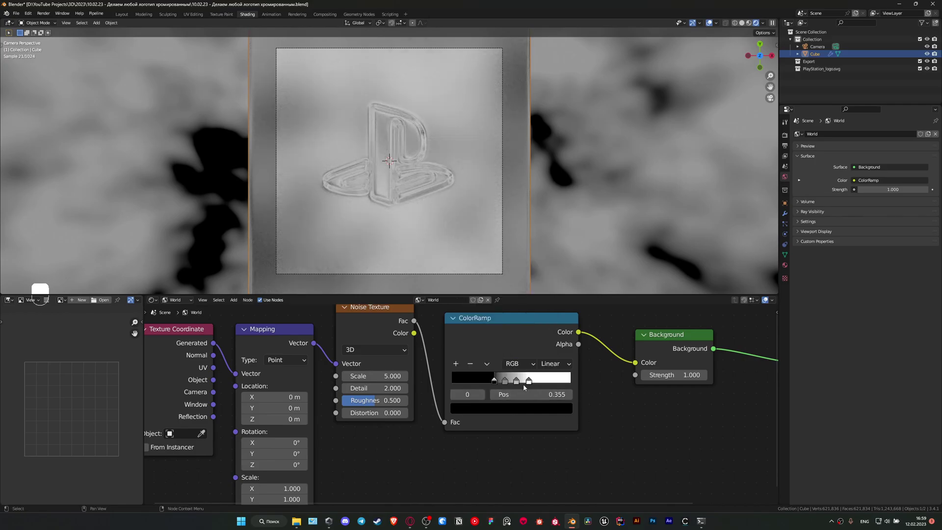
left_click_drag(530, 411, 507, 385)
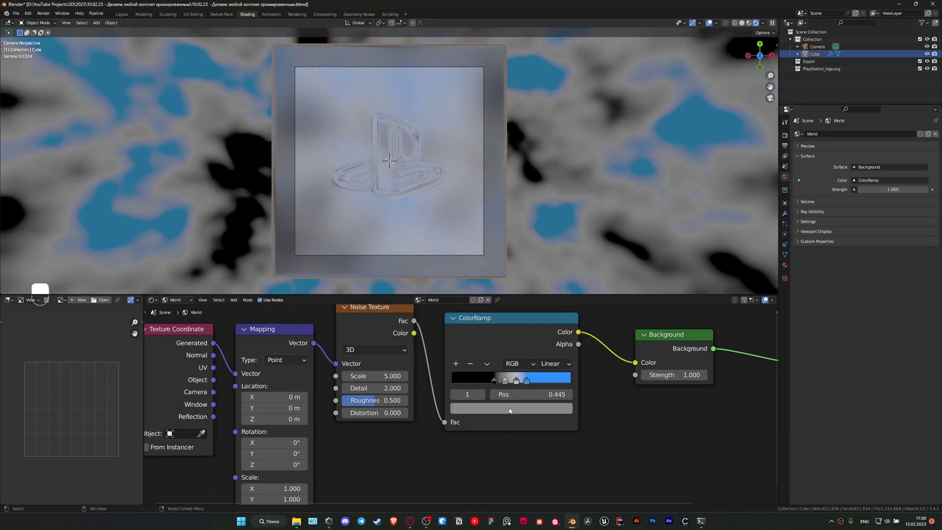
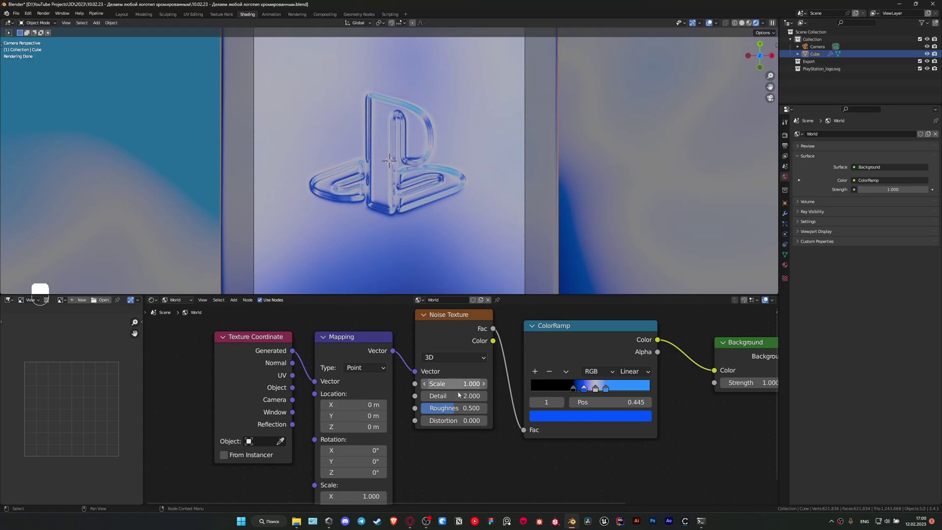
left_click(596, 394)
left_click_drag(599, 417, 572, 408)
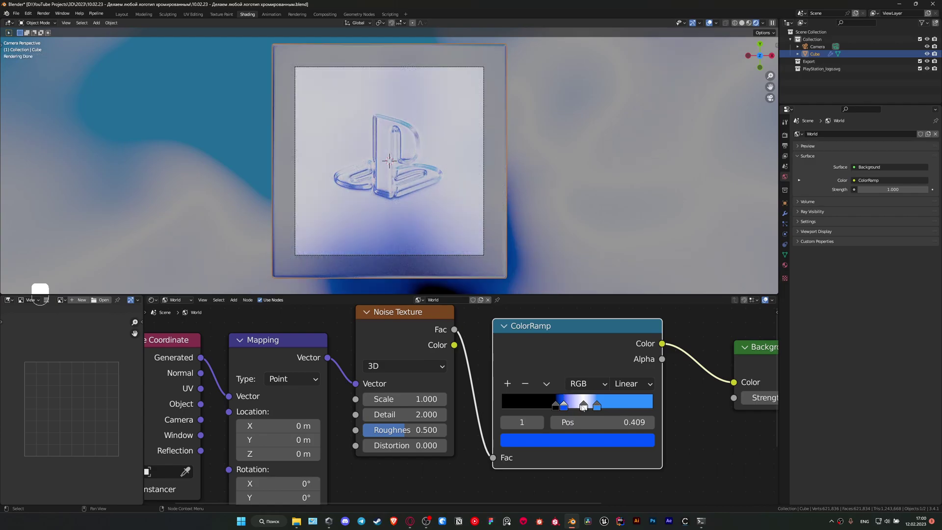
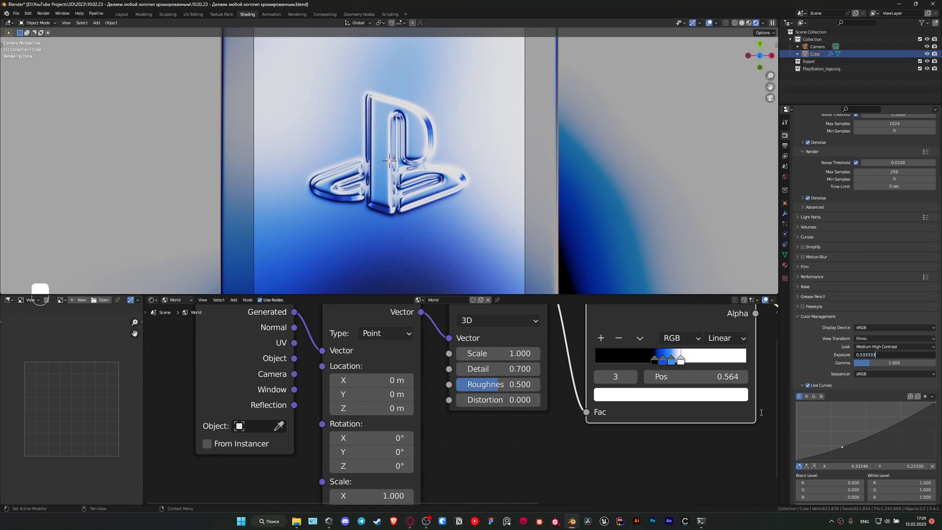
Raise the scene Exposure in Color Management for the Filmic Medium High Contrast look.
left_click(787, 374)
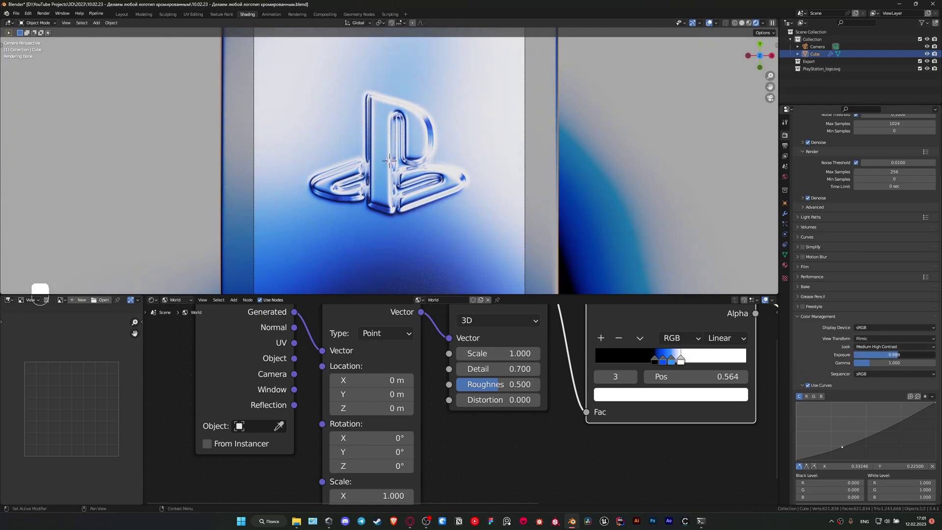
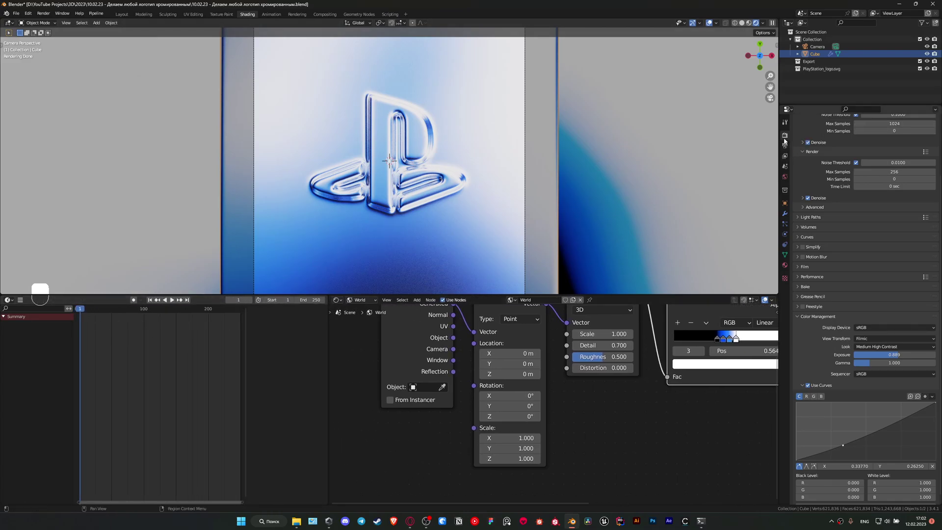
Keyframe the Mapping node's Z rotation to 360° on the last frame and play the animation.
left_click_drag(788, 147, 866, 199)
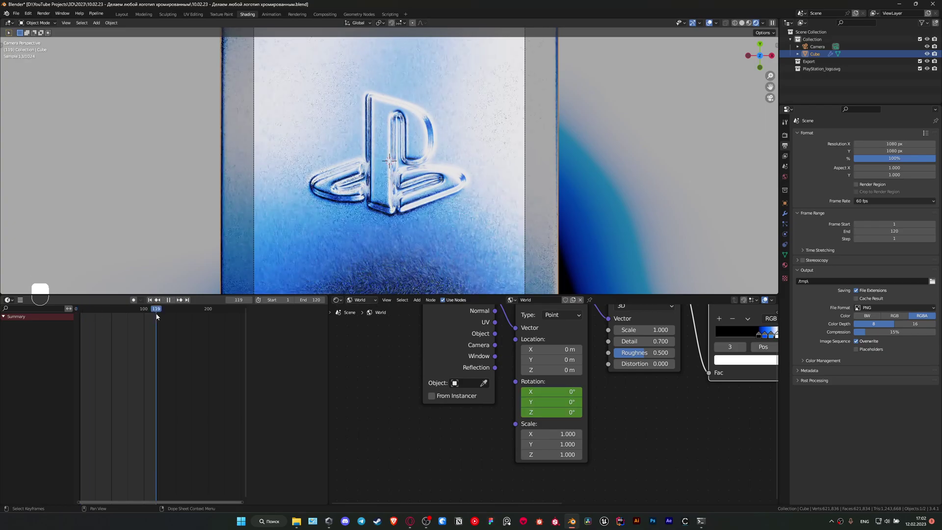
key("Right")
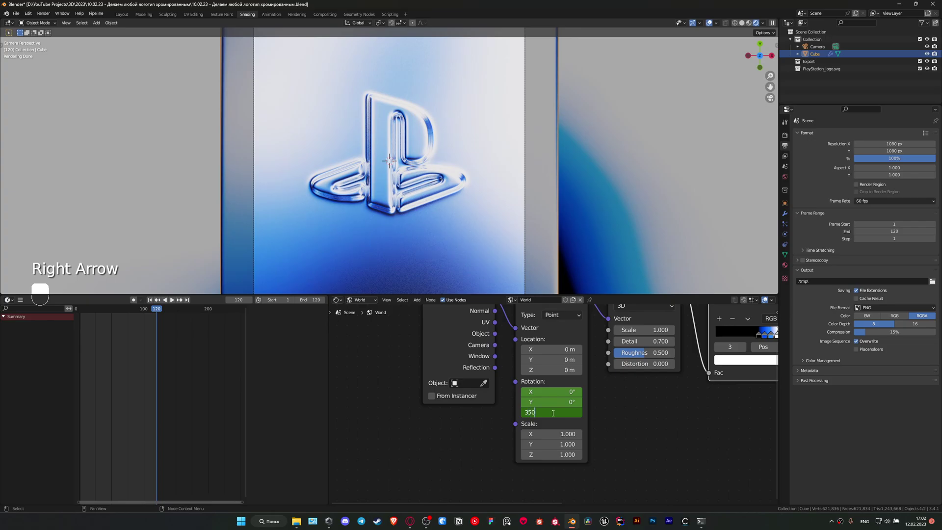
key("BackSpace")
key("i")
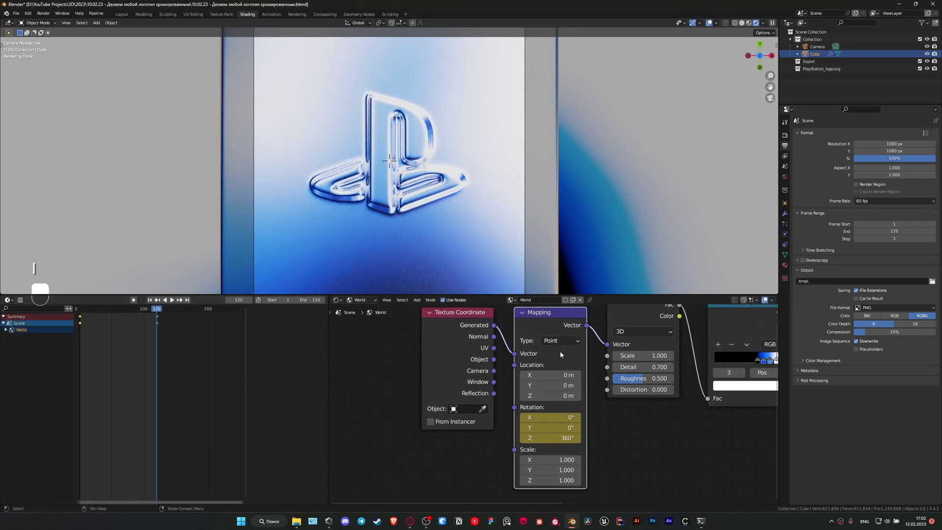
left_click_drag(542, 356, 80, 310)
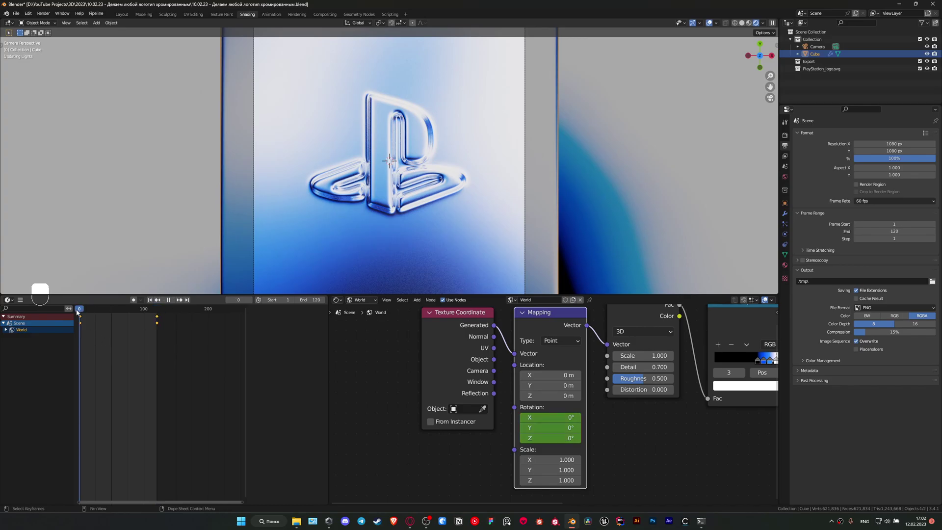
key("space")
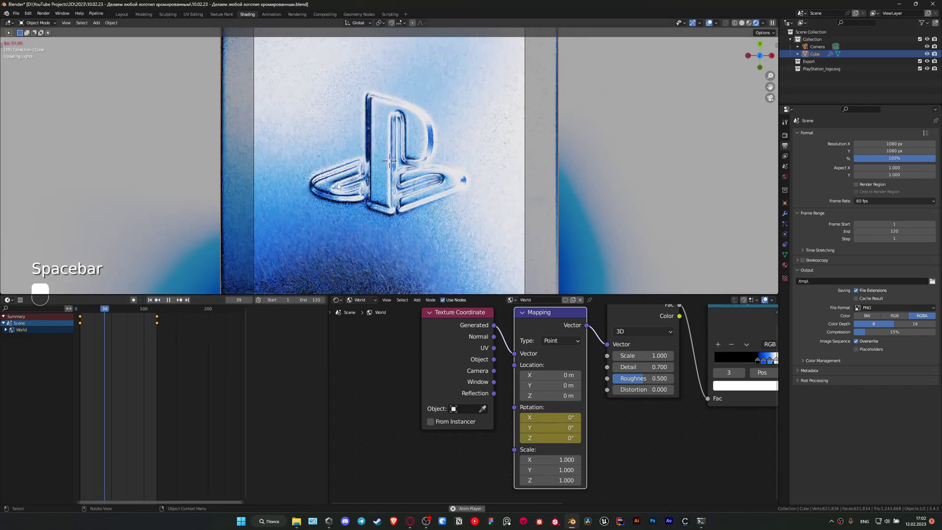
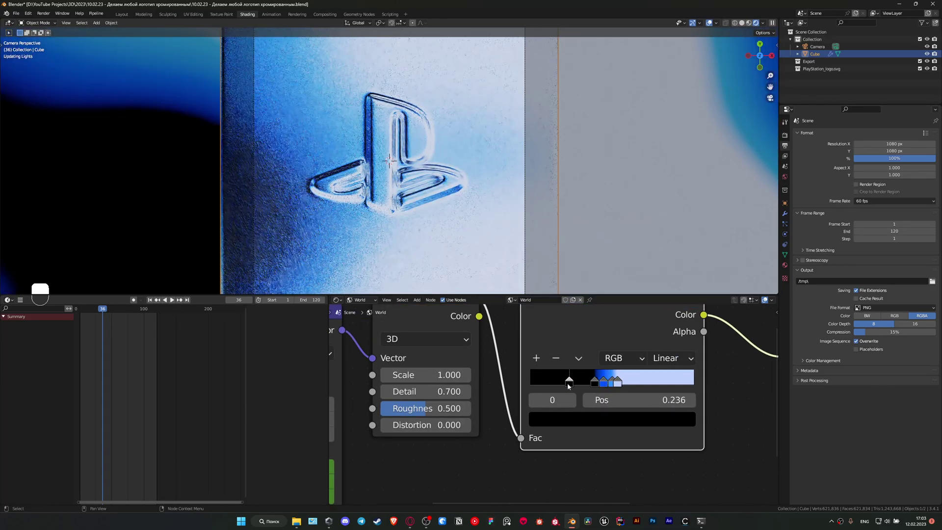
Move the black ColorRamp stop to 0.391 and return the viewport to Solid shading.
left_click_drag(608, 426, 558, 362)
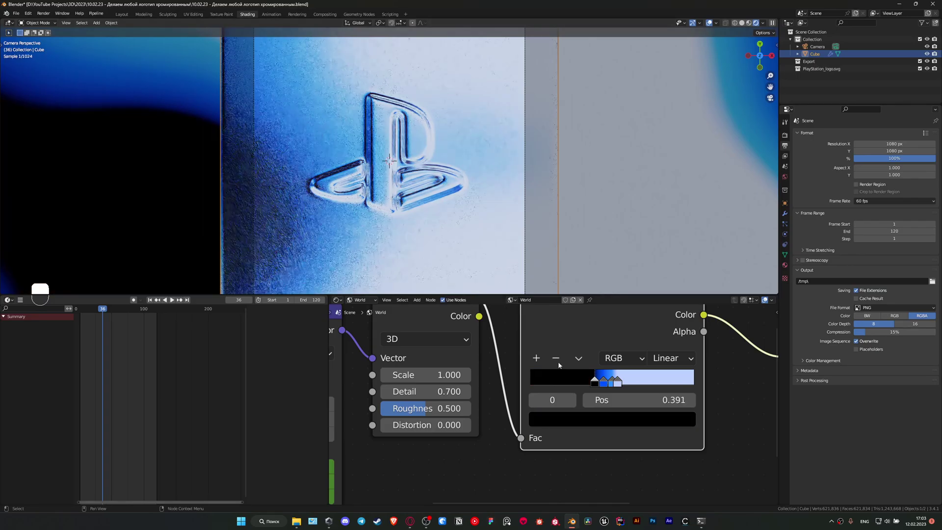
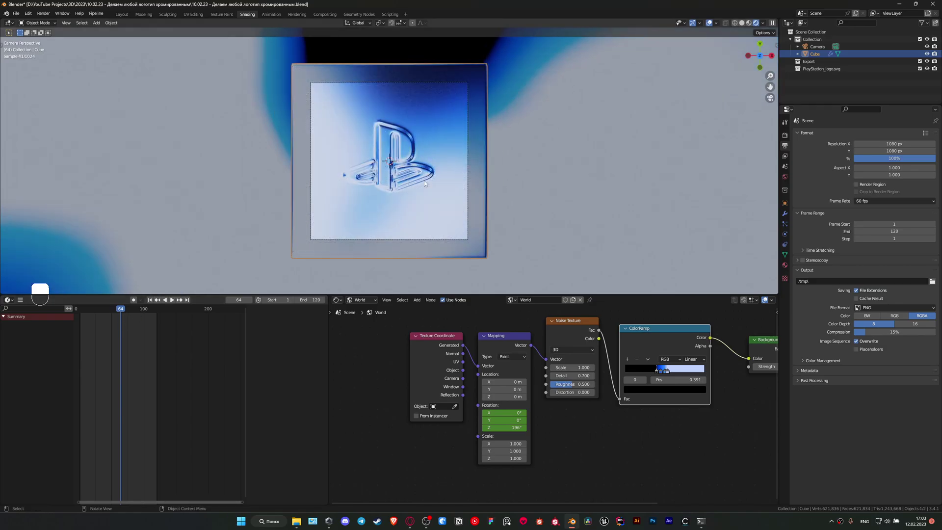
key("z")
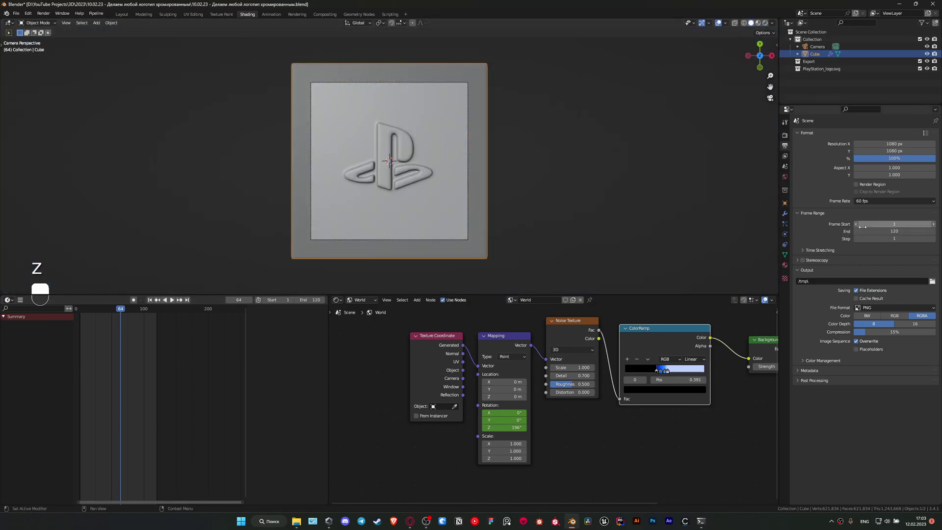